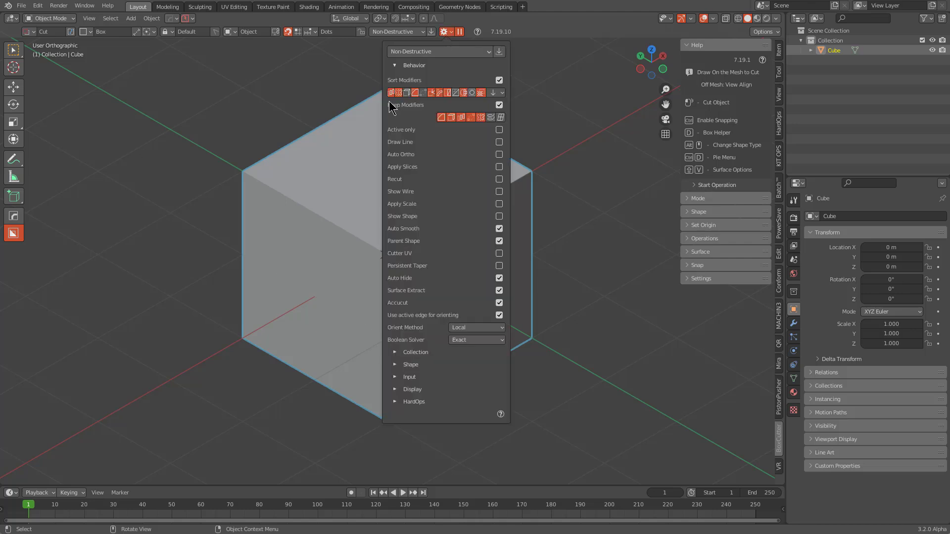
Dismiss the BoxCutter Behavior popover, leaving the plain cube in view.
click(450, 35)
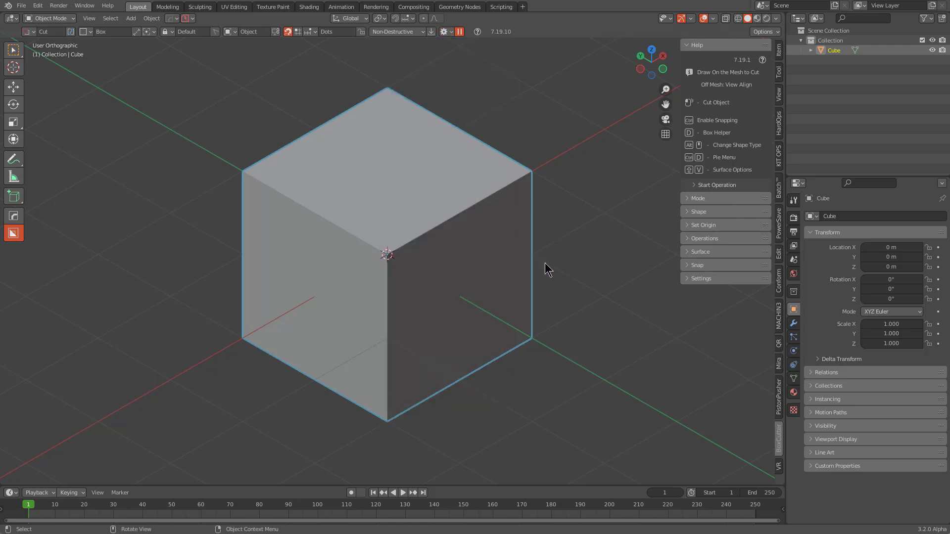
Cut a rectangular notch into the cube's front corner with a BoxCutter box.
click(328, 172)
drag(329, 172, 436, 373)
key(q)
click(504, 139)
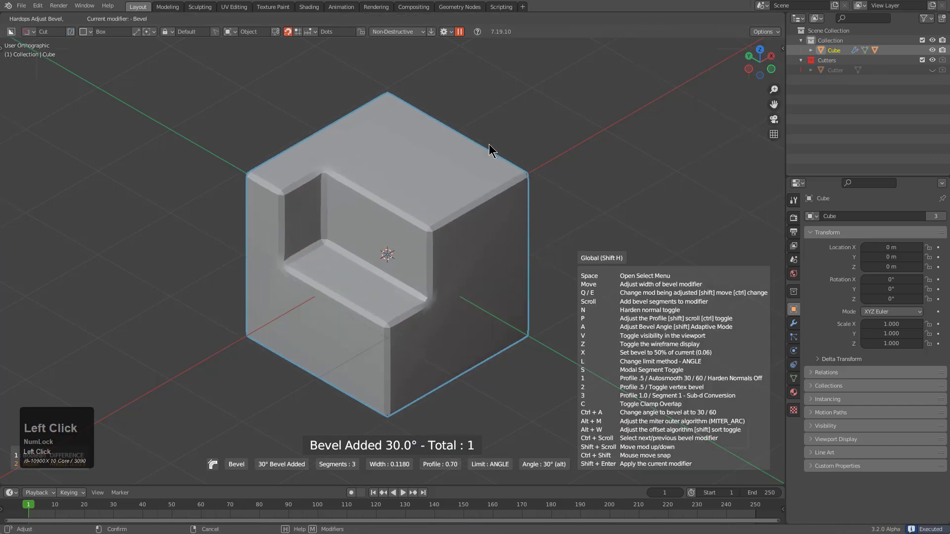
Try a HardOps bevel with 3 segments and adjusted profile on the cube.
key(3)
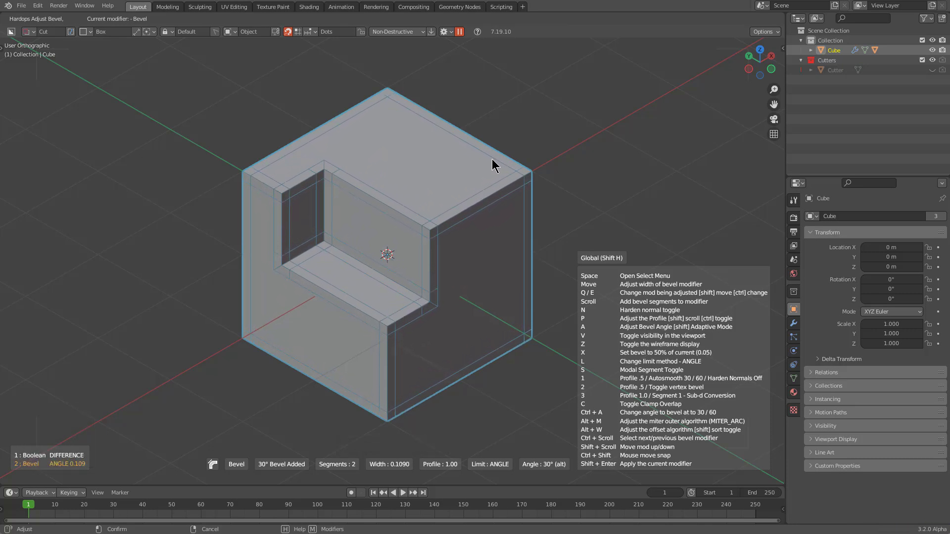
key(3)
click(451, 214)
key(q)
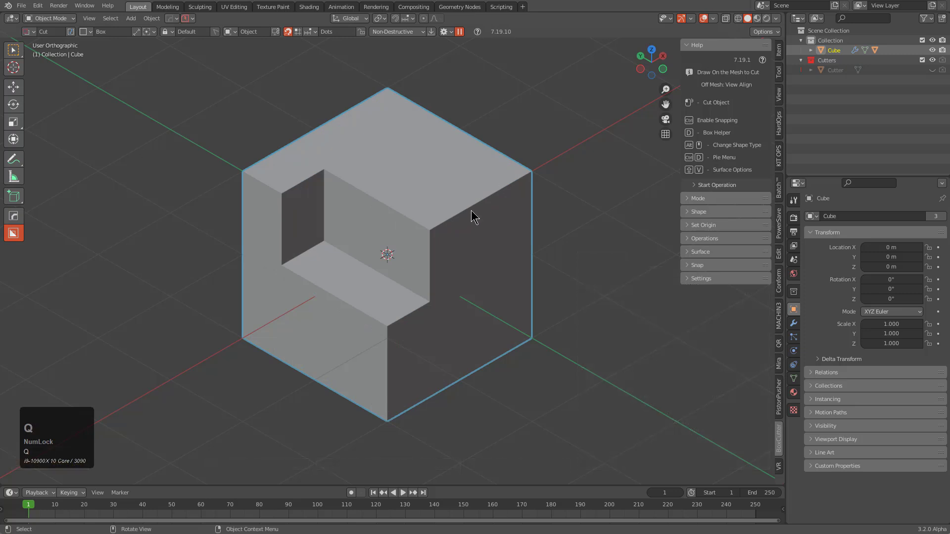
middle_click(475, 212)
Add a Triangulate modifier from HardOps MeshTools and set its minimum vertices.
key(q)
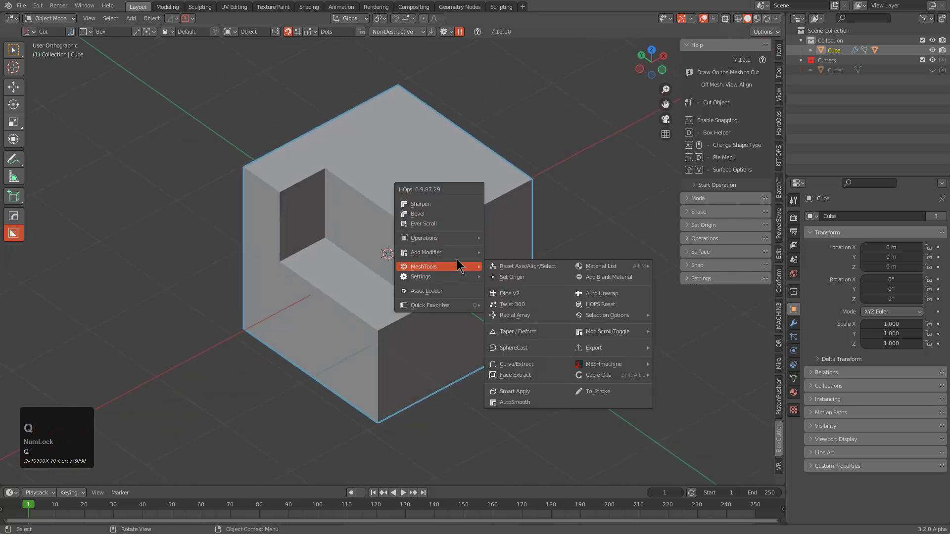
key(q)
drag(600, 296, 601, 313)
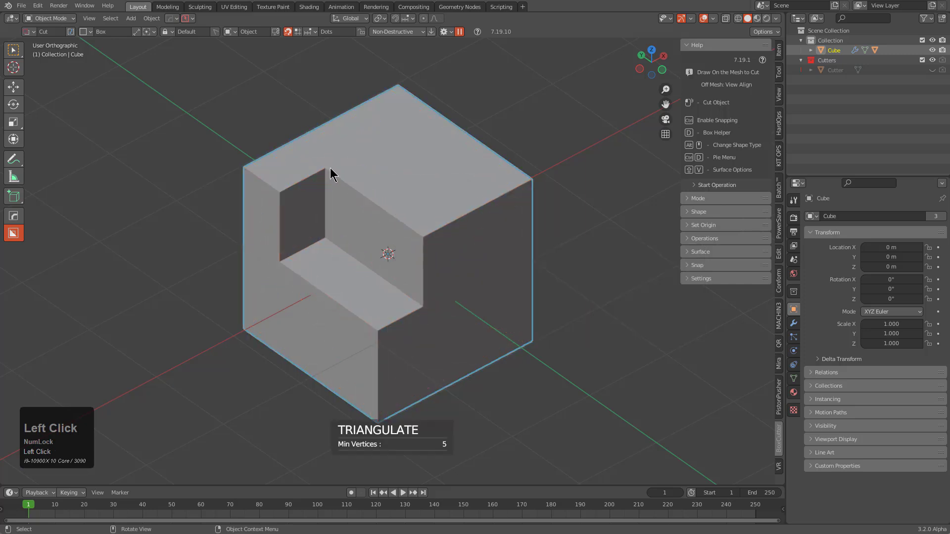
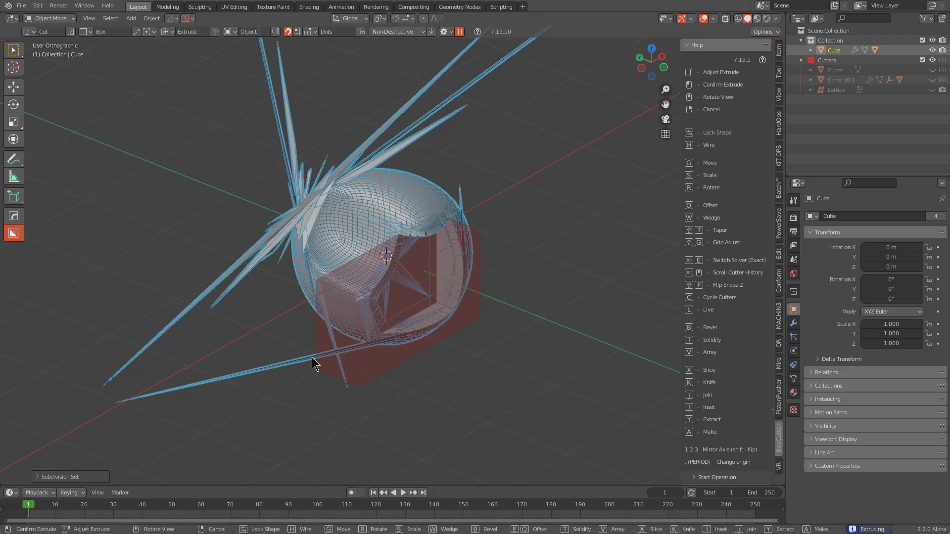
Cancel the stray cut, add Subdivision Surface smoothing and show the modifier stack.
right_click(314, 359)
key(ctrl+z)
click(795, 327)
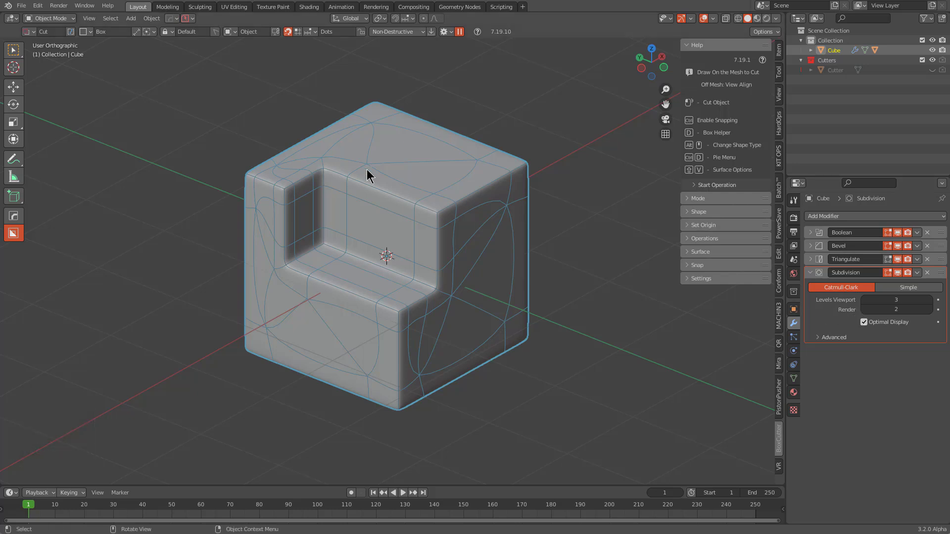
Draw a knife box across the smoothed cube and switch to the faster cut solver.
drag(74, 37, 423, 485)
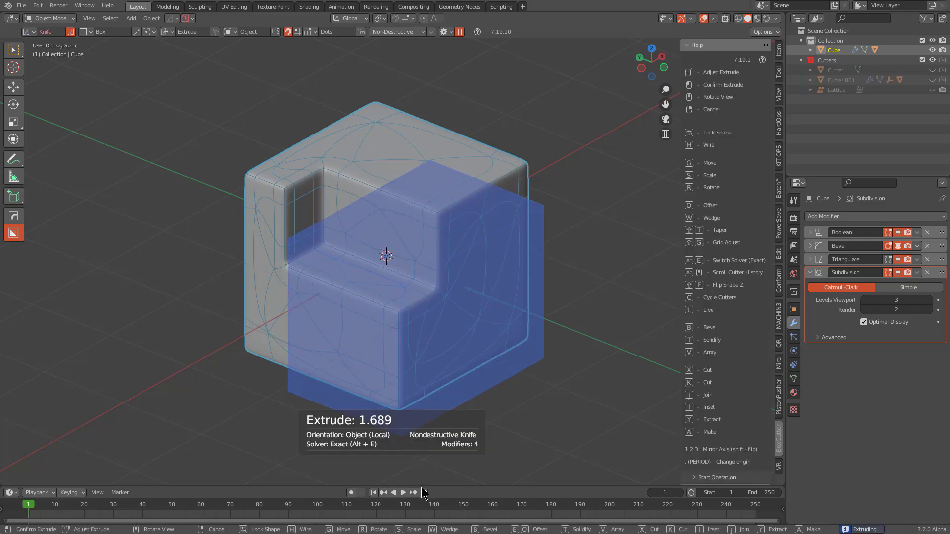
scroll(down, 3)
scroll(down, 3)
key(alt+Num_Lock)
scroll(down, 3)
key(alt+e)
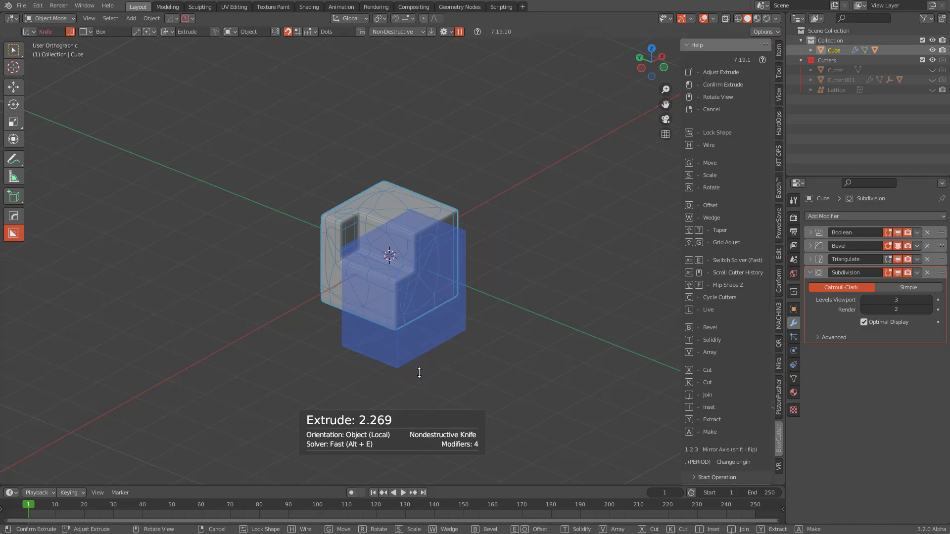
key(alt+e)
click(425, 379)
View the cube from above and confirm the knife cut on it.
scroll(up, 3)
middle_click(410, 276)
scroll(up, 3)
middle_click(417, 217)
scroll(up, 3)
drag(275, 304, 570, 79)
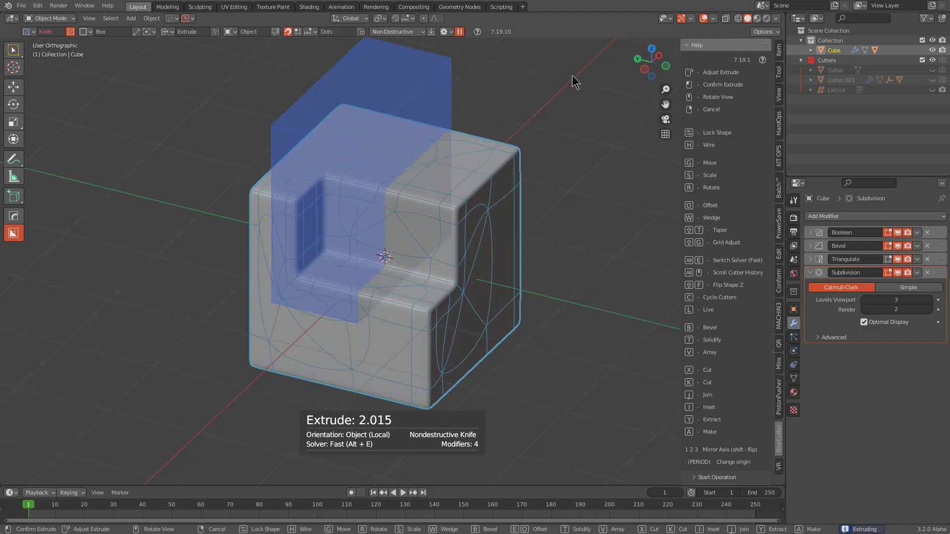
click(579, 77)
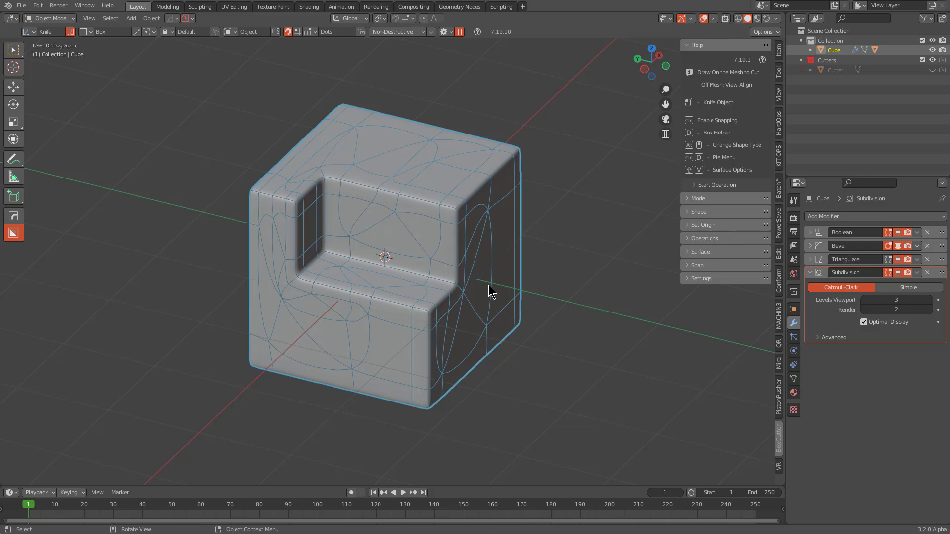
Cancel a malformed cut box and undo back to the three-modifier notched cube.
click(70, 35)
drag(70, 35, 466, 289)
right_click(467, 289)
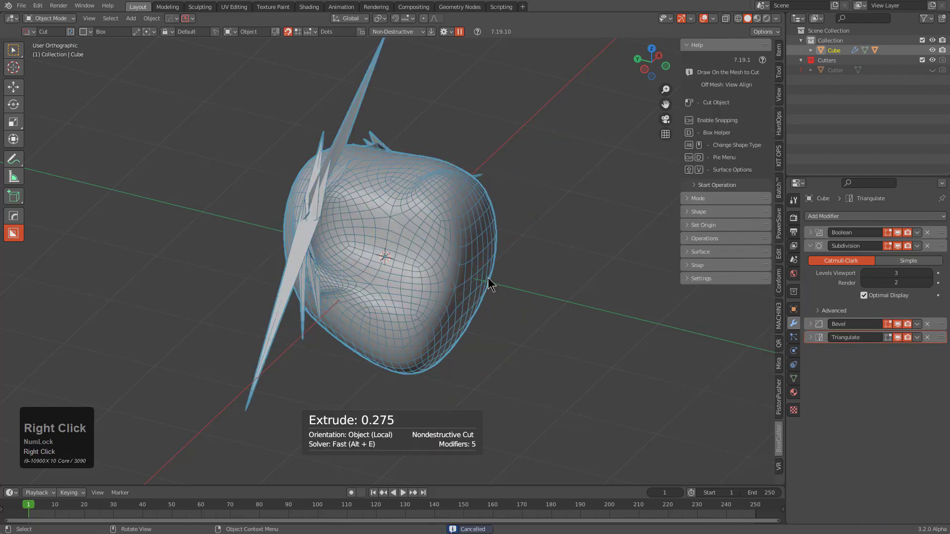
key(ctrl+z)
key(ctrl+z)
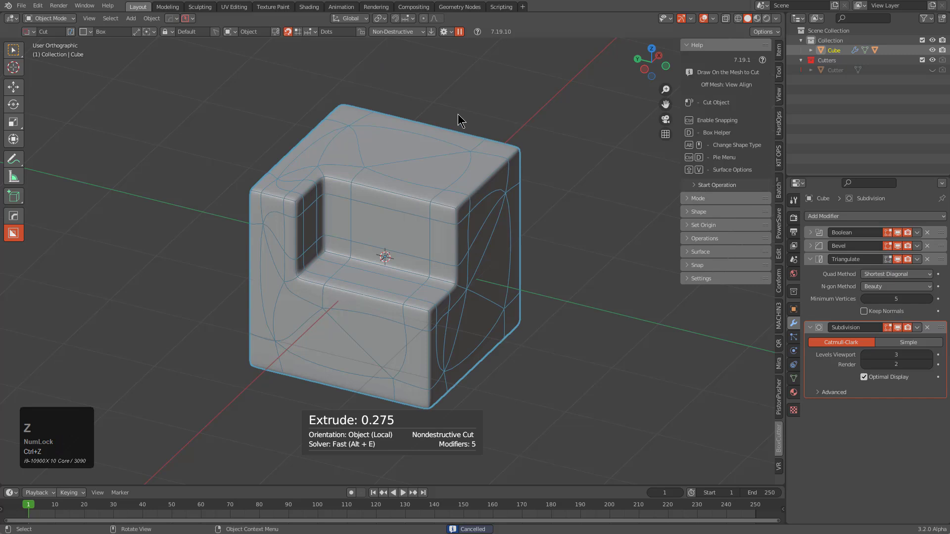
click(445, 35)
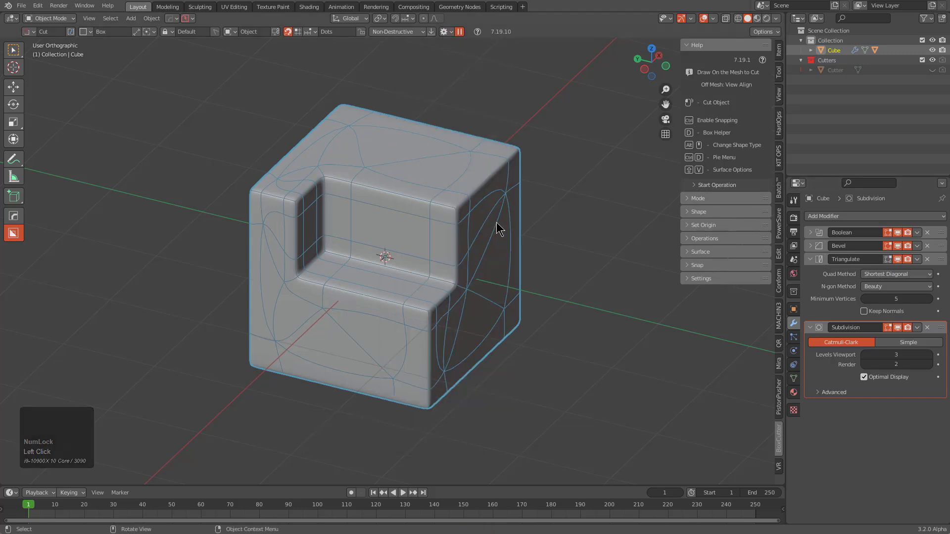
Cut a stepped notch into the cube's front face, then set BoxCutter to Knife mode.
click(407, 166)
drag(410, 170, 513, 289)
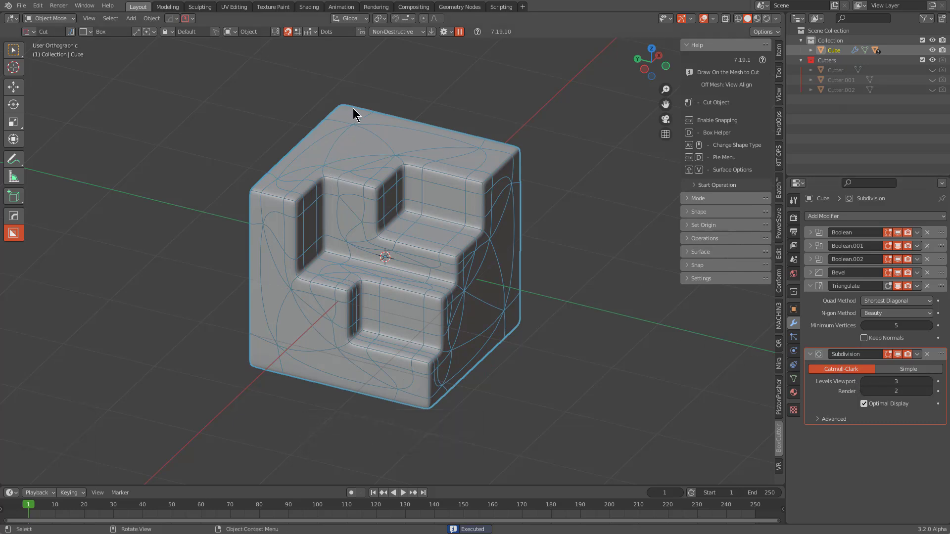
click(76, 32)
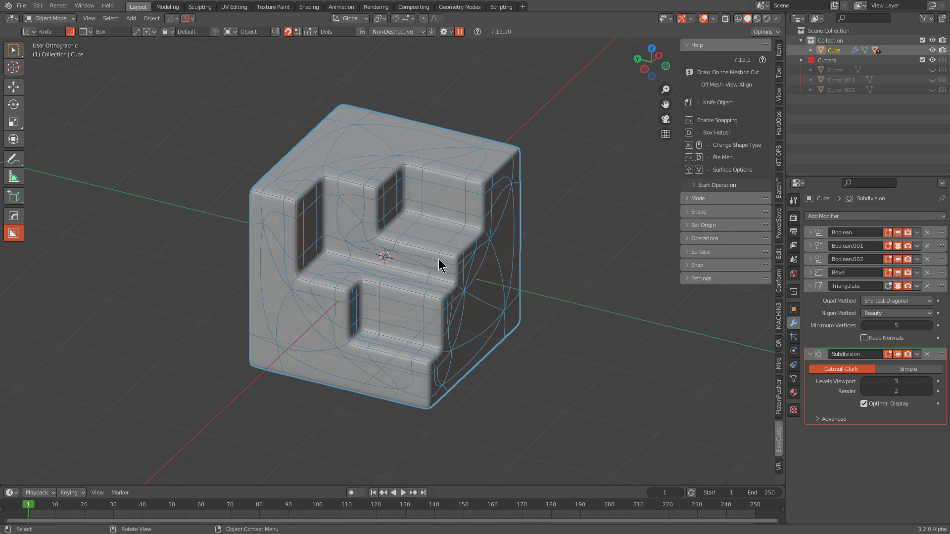
Carve a knife box outline down the cube's front face.
drag(401, 137, 364, 413)
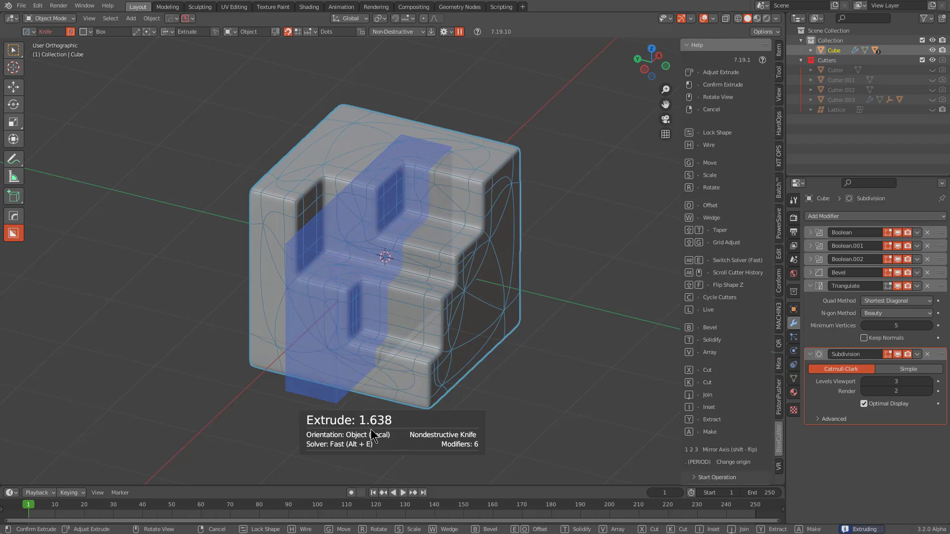
click(383, 431)
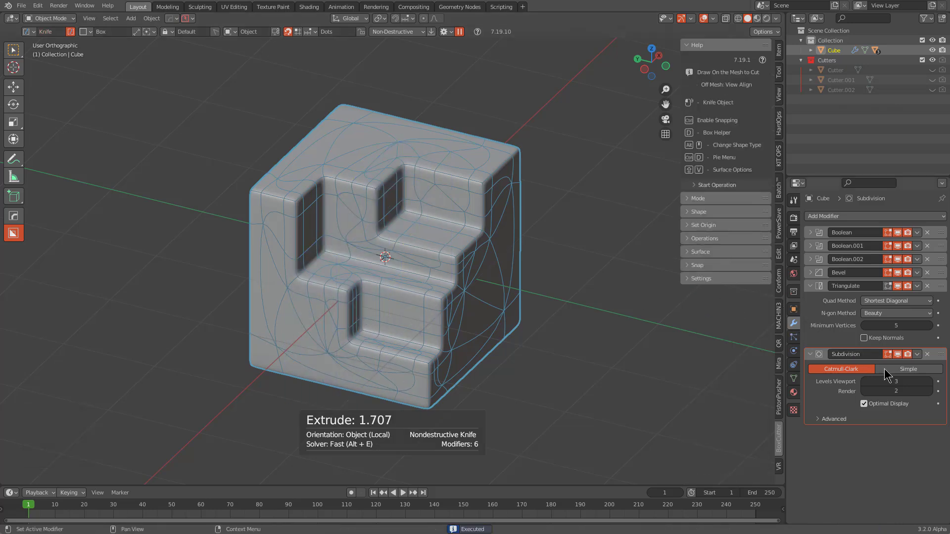
Switch off the boolean and smoothing modifiers and knife another outline on the side face.
drag(885, 358, 411, 332)
click(411, 331)
drag(452, 358, 411, 423)
double_click(411, 423)
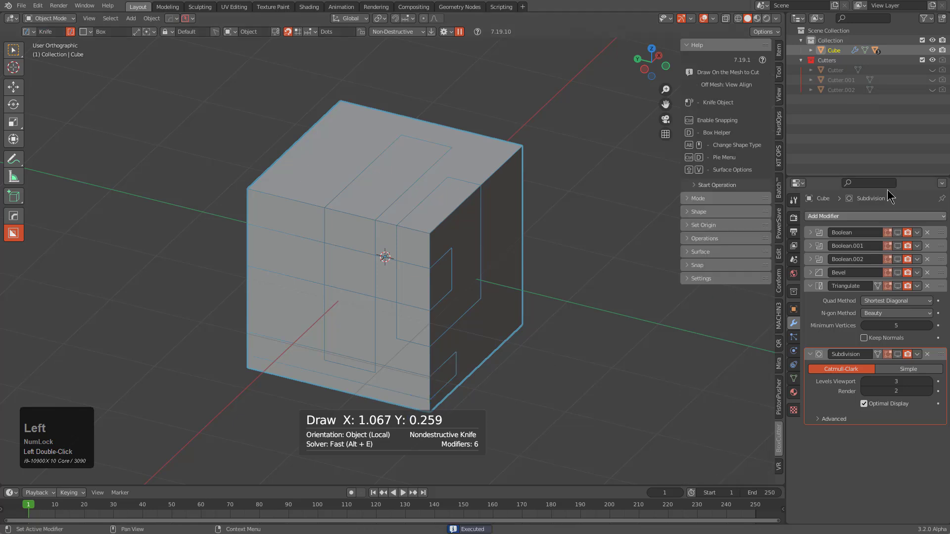
Select the Knife box tool and score two rectangles on the fresh cube's faces.
drag(899, 357, 191, 333)
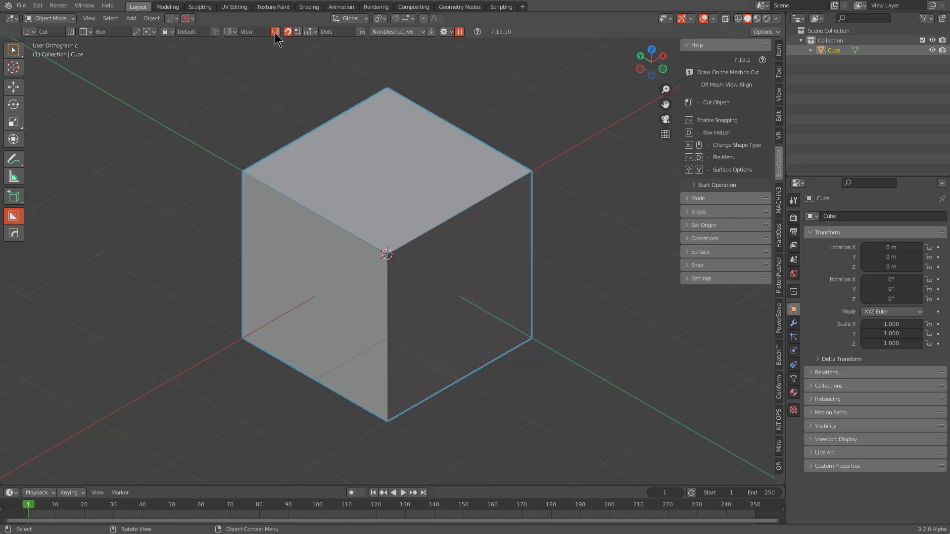
click(73, 34)
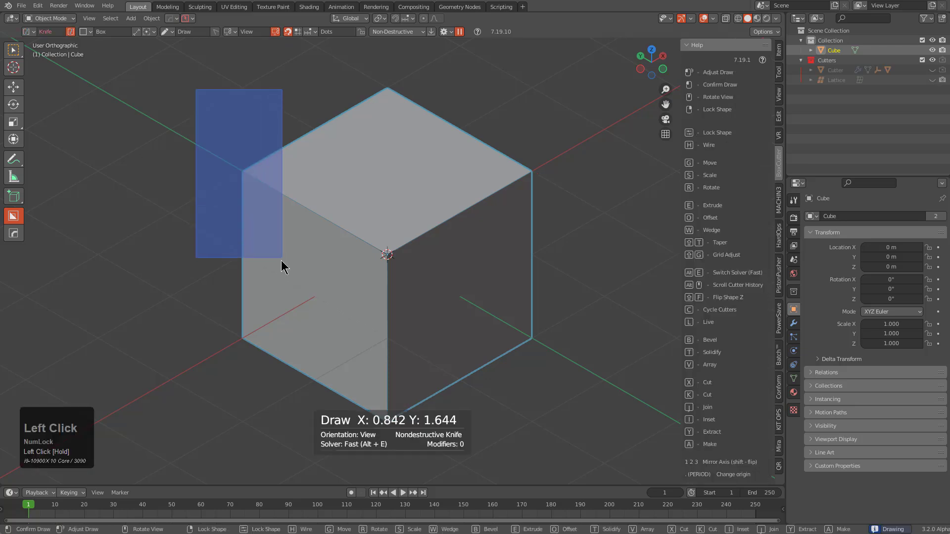
click(254, 161)
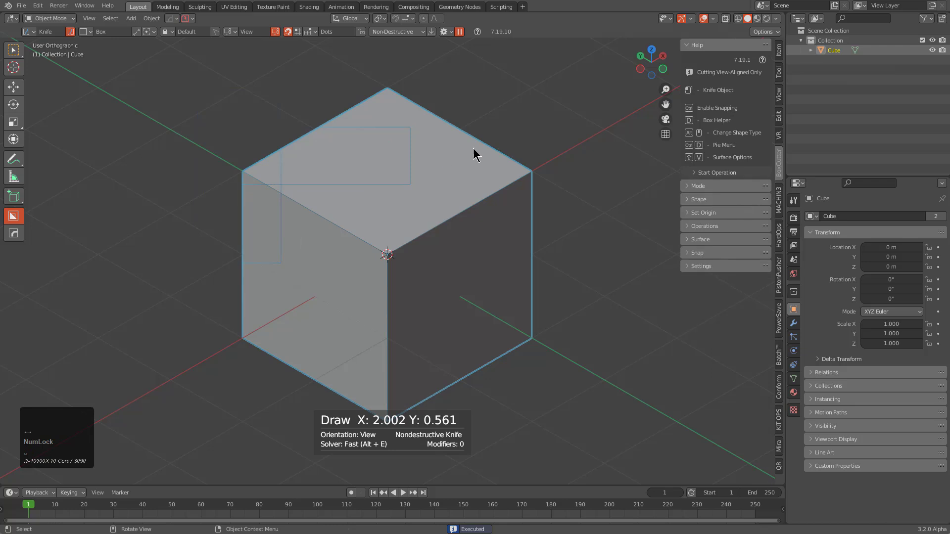
click(558, 108)
click(355, 228)
Score knife rectangles on the front and top faces and start one near the right edge.
click(398, 310)
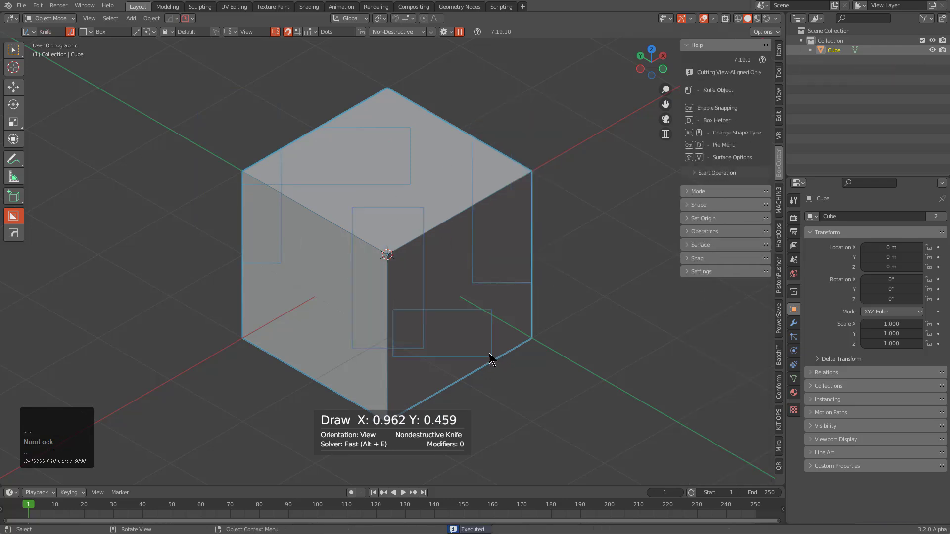
click(310, 287)
click(333, 91)
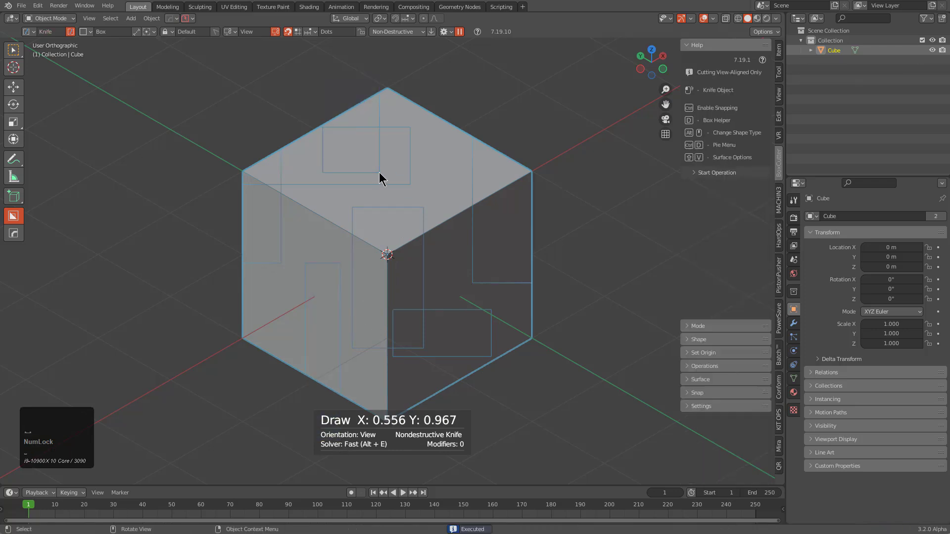
drag(349, 229, 528, 212)
middle_click(507, 228)
drag(503, 231, 565, 83)
Slice a lazorcut rectangle through the cube's right side from the view and confirm it.
drag(566, 83, 452, 264)
key(Tab)
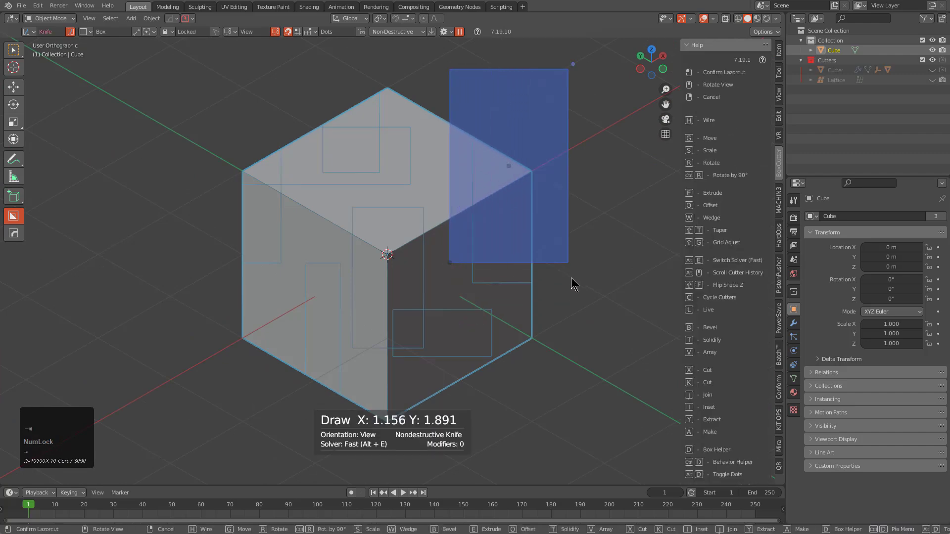
drag(345, 291, 486, 269)
scroll(down, 3)
middle_click(418, 242)
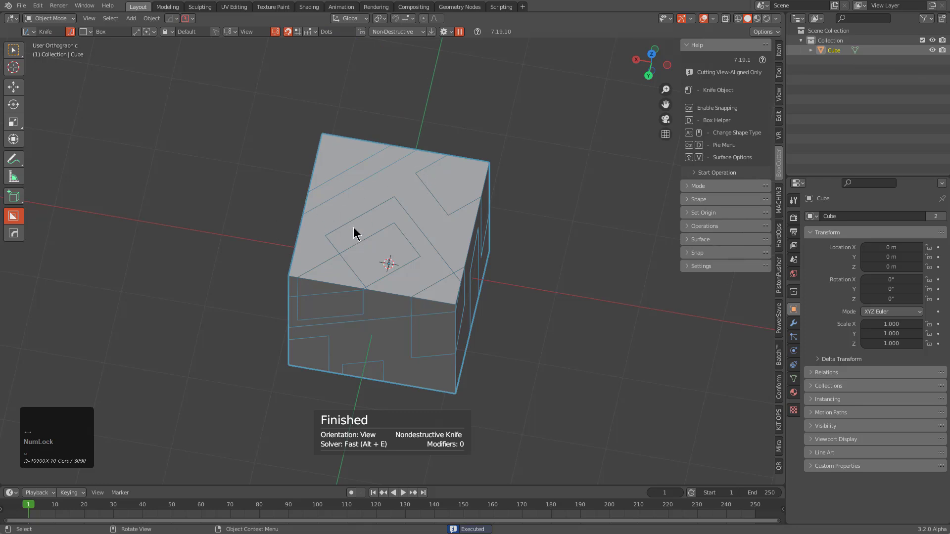
Inspect the cuts from several angles, then bring up the Box Helper with Cut Through.
drag(370, 215, 406, 244)
drag(406, 243, 505, 150)
drag(506, 151, 407, 263)
middle_click(465, 253)
key(alt+KP_1)
key(d)
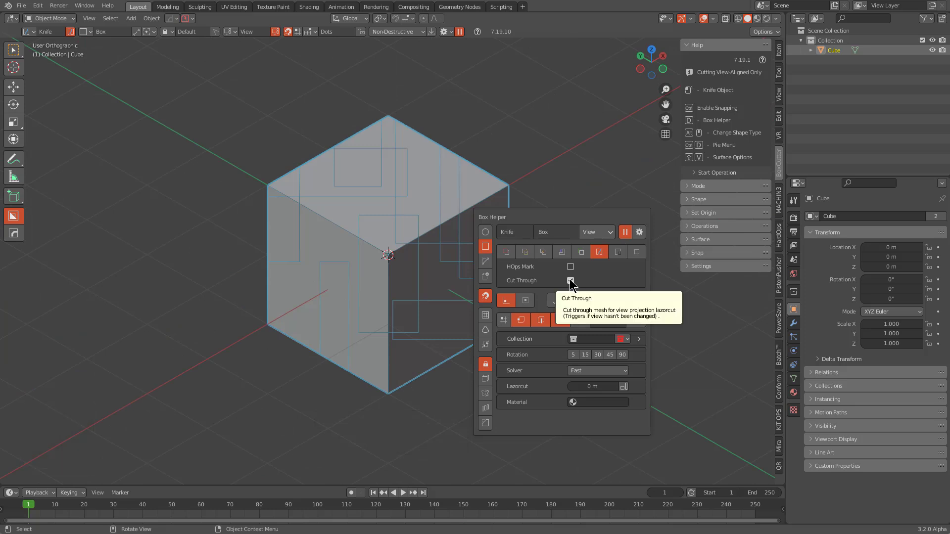
Toggle Cut Through in the Box Helper and begin a new knife rectangle.
click(573, 280)
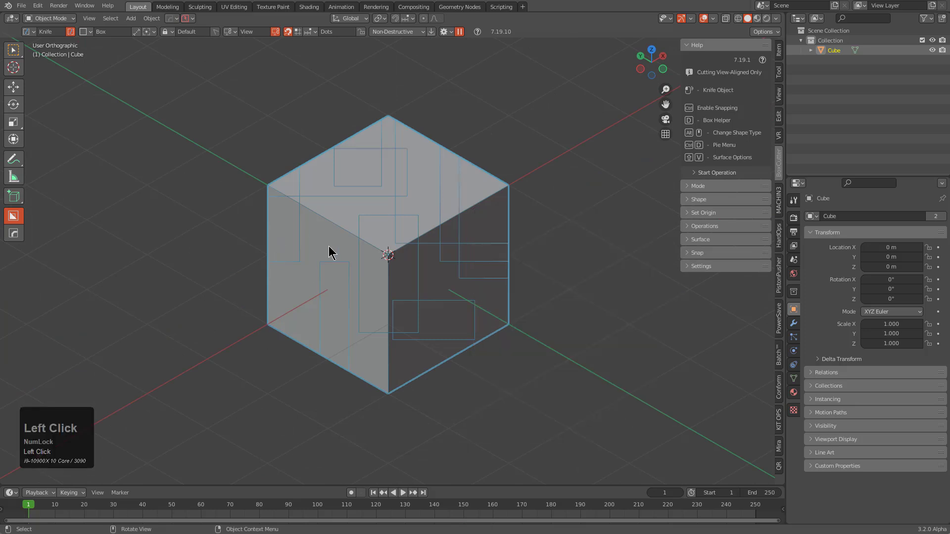
key(space)
click(302, 296)
key(space)
Score knife rectangles on the cube's left face and lower right face.
drag(320, 319, 451, 349)
middle_click(469, 345)
drag(462, 345, 436, 250)
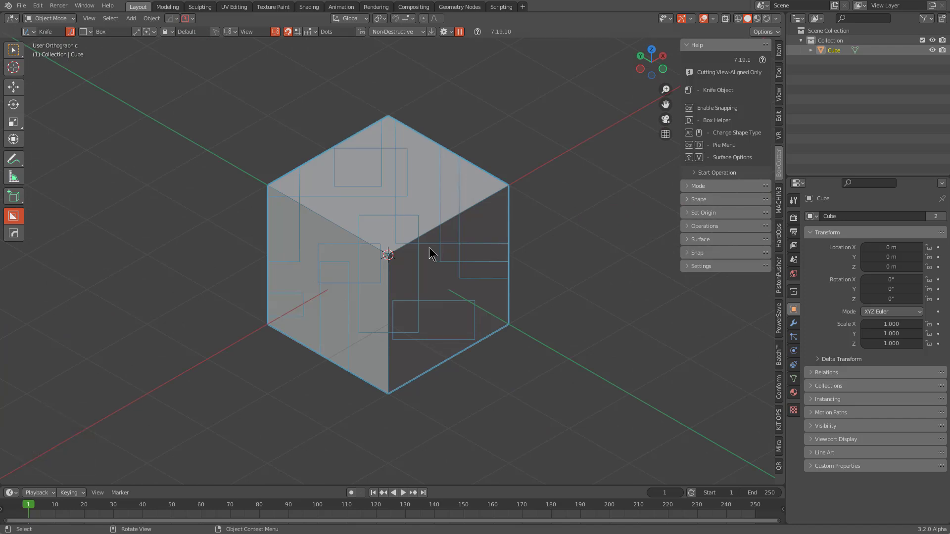
click(431, 292)
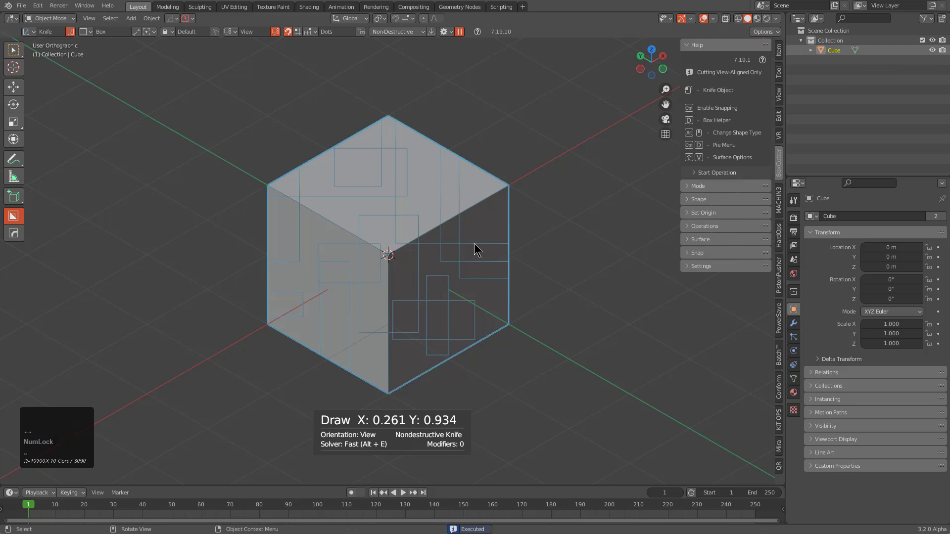
Run HardOps Clean Mesh to dissolve the knife lines, then start a box on the left face.
key(q)
click(524, 317)
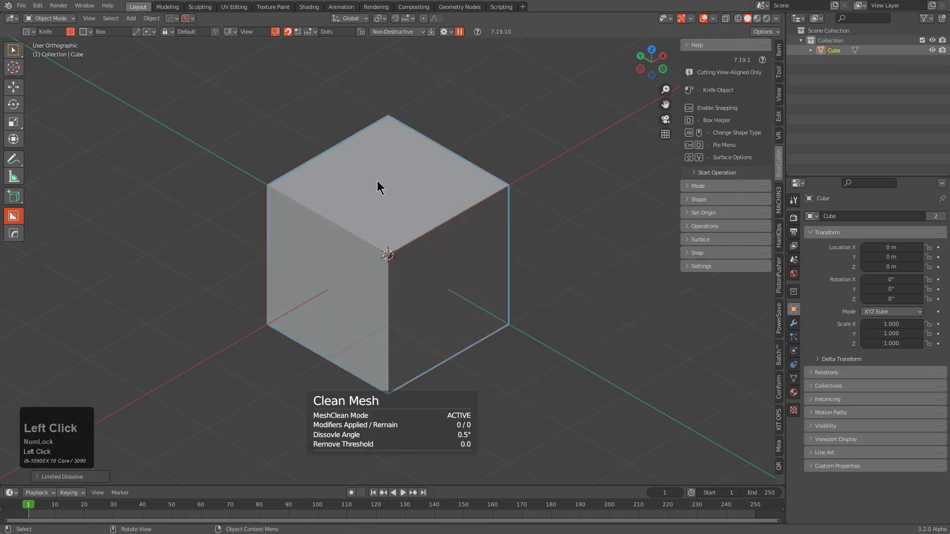
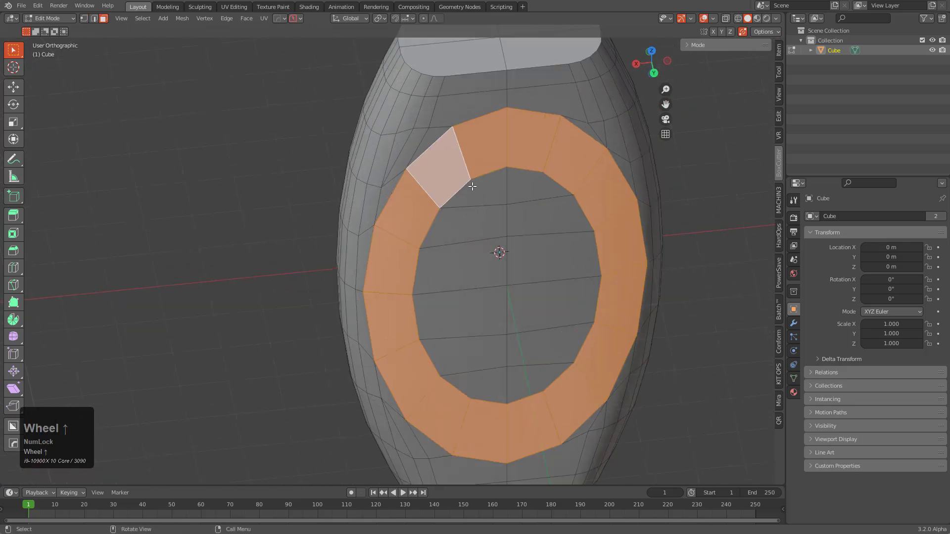
Mark the inner oval panel's boundary edges as sharp on the barrel.
key(shift+`)
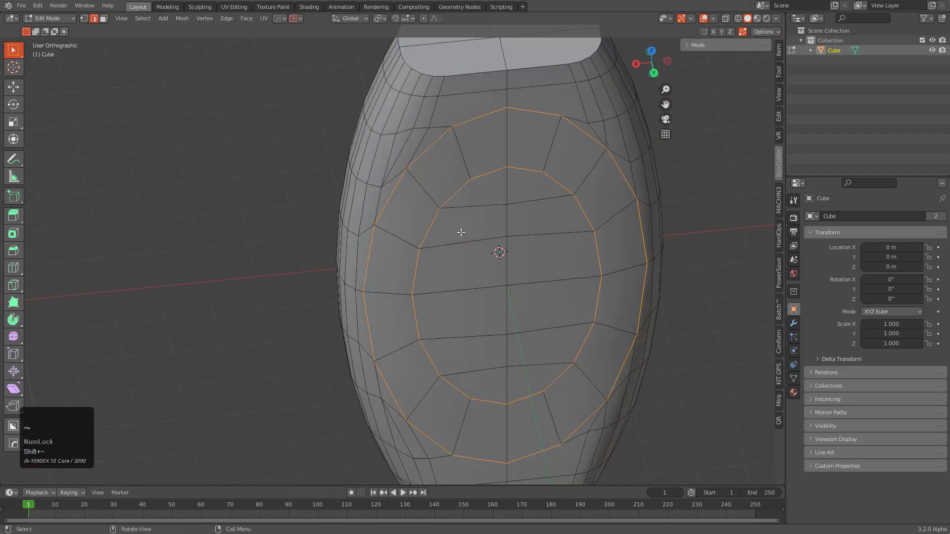
key(q)
click(545, 94)
key(alt+a)
key(3)
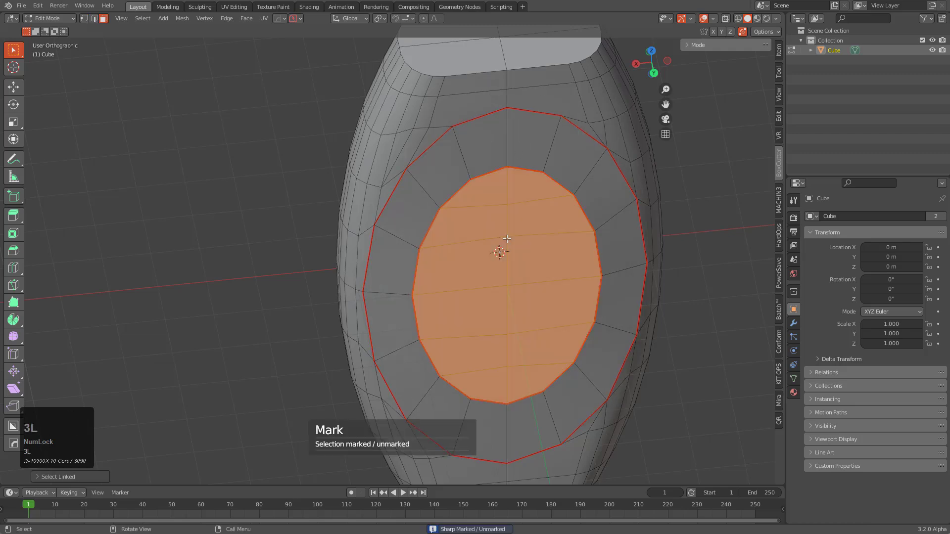
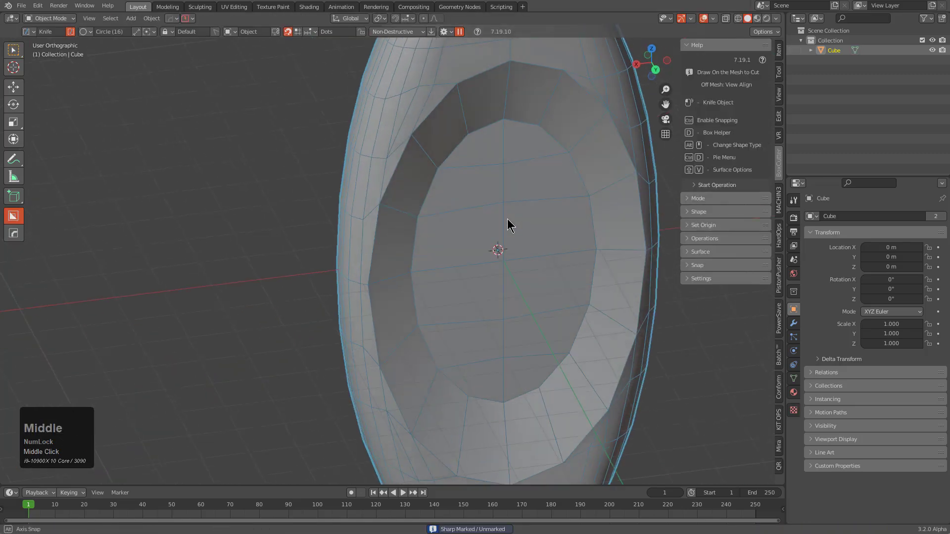
Return to object mode and turn the view to face the barrel head-on.
scroll(down, 3)
drag(461, 281, 474, 303)
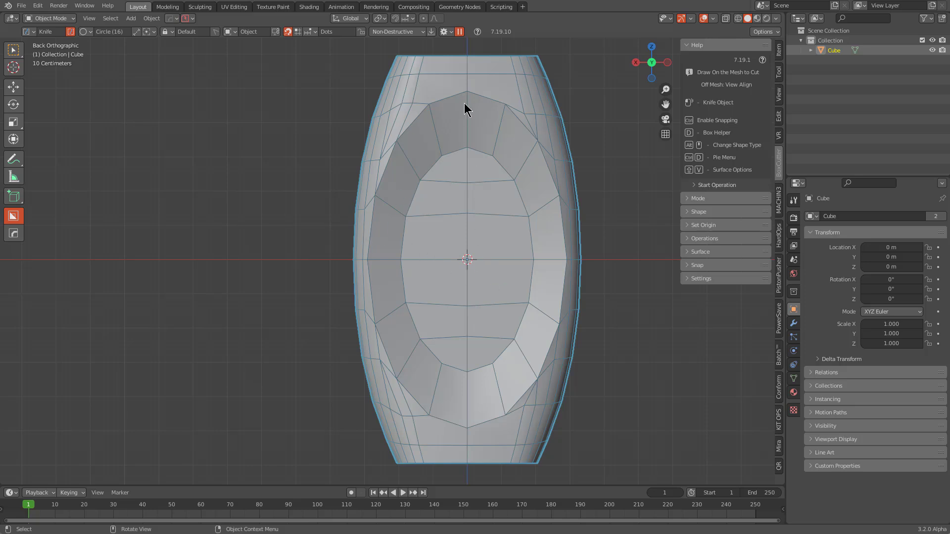
Draw a 16-sided circle knife cut at the barrel's centre and lock its shape.
key(ctrl+Num_Lock)
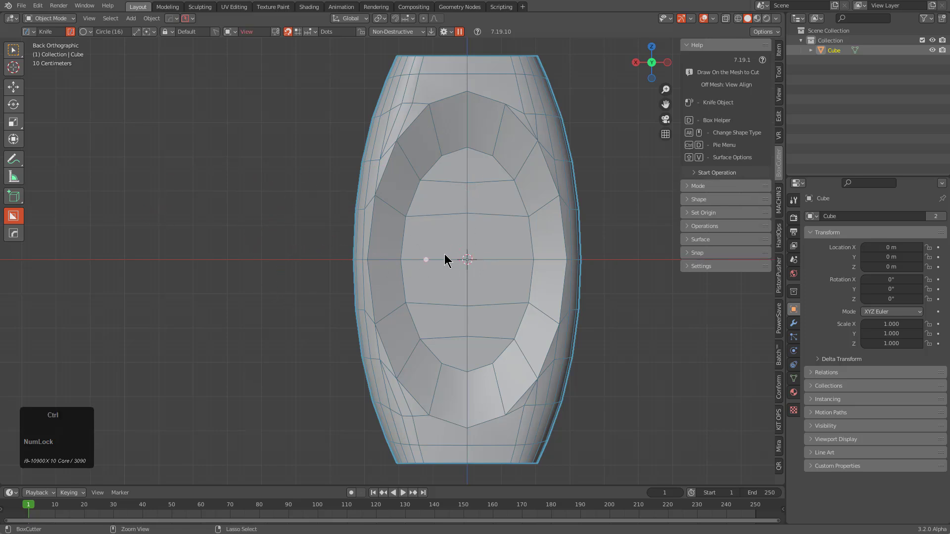
drag(472, 261, 528, 273)
key(Tab)
key(shift+t)
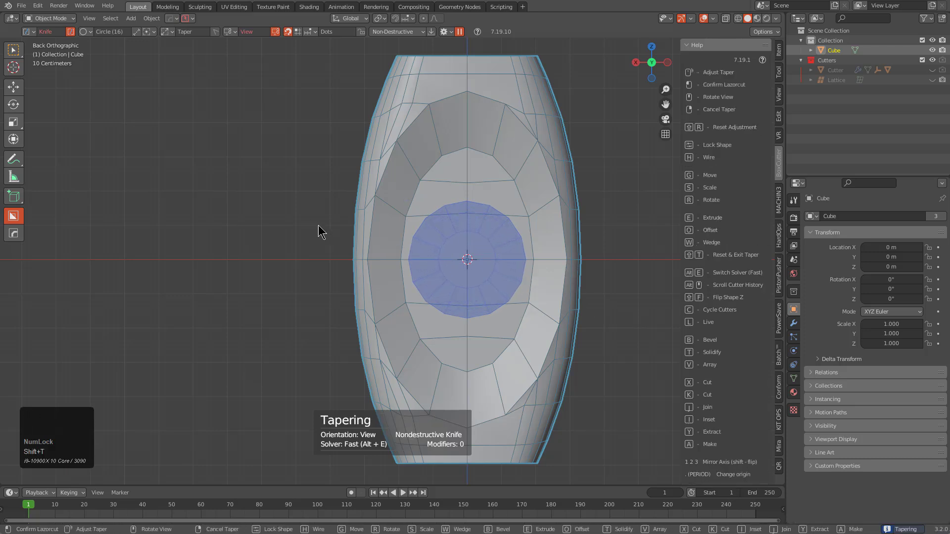
click(293, 222)
scroll(up, 3)
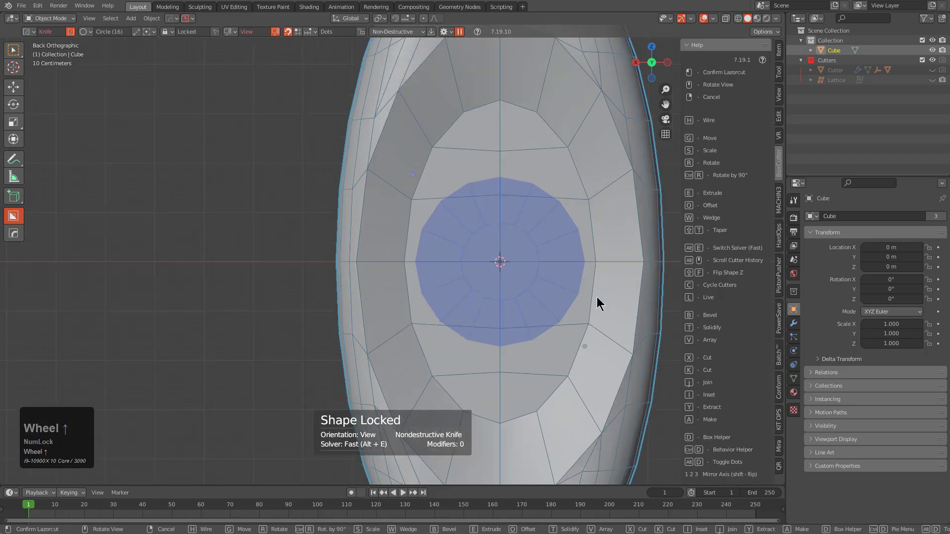
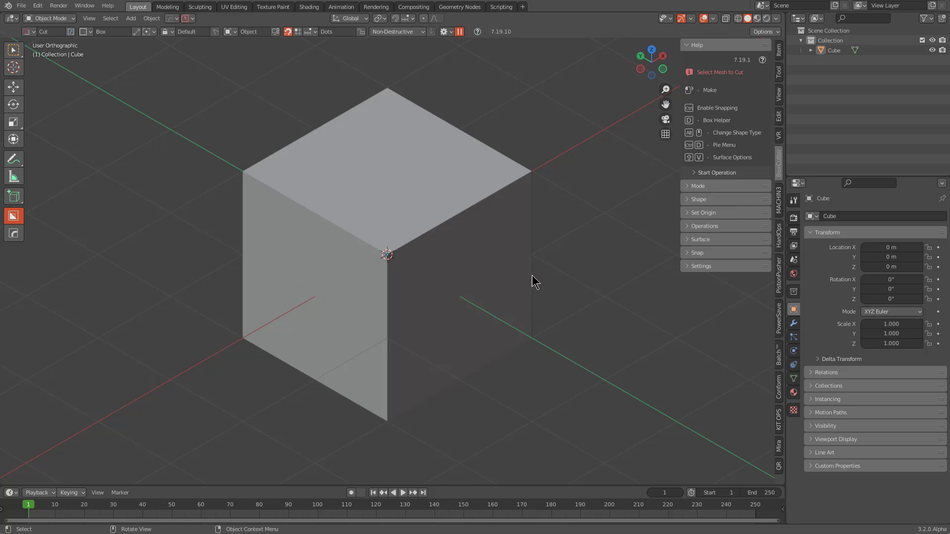
Make a box extruded from the cube's side, then a second box on the ground beside it.
drag(535, 275, 460, 285)
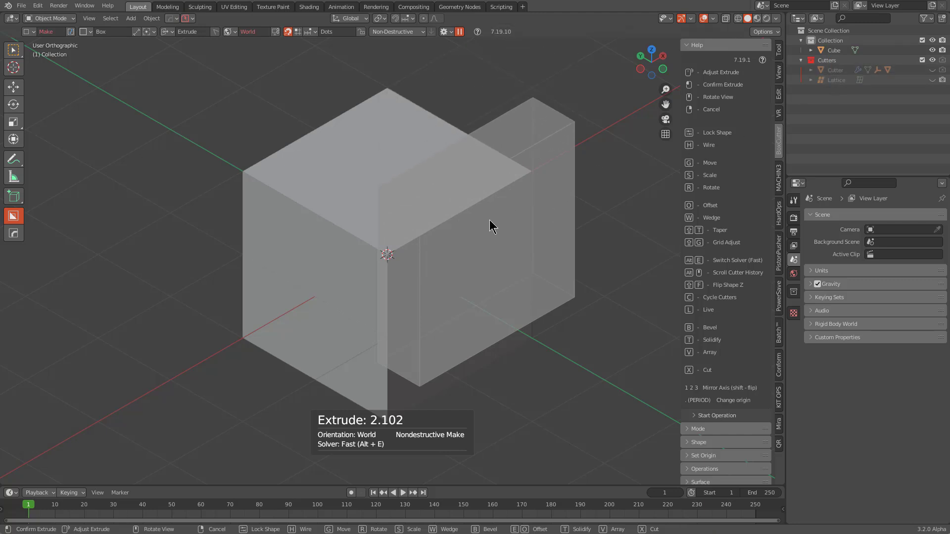
click(448, 286)
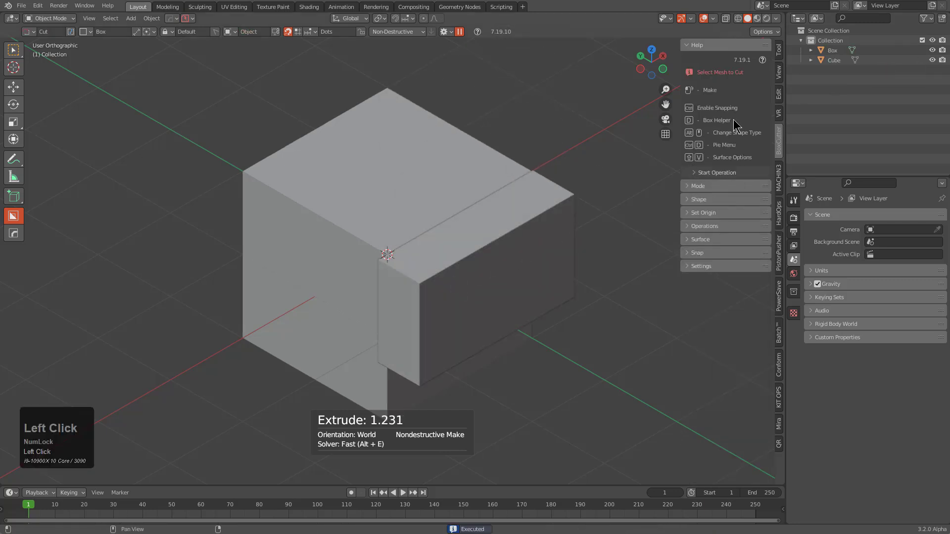
click(838, 56)
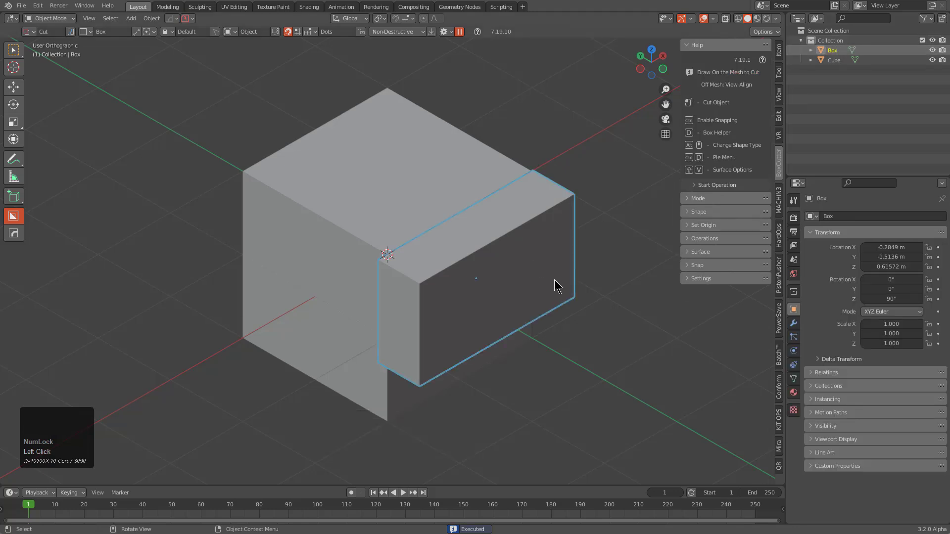
drag(600, 295, 585, 286)
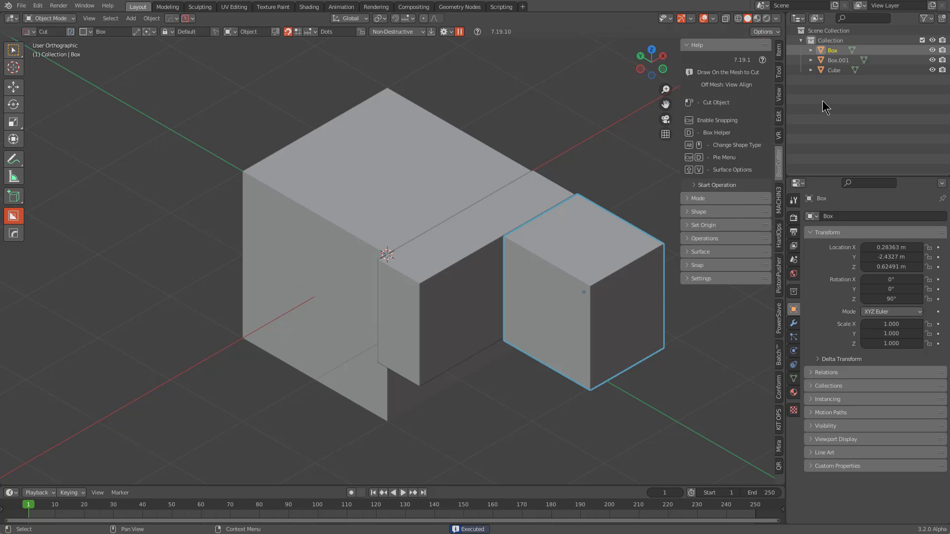
Create Collection 2, make it active and toggle collection isolation with 1/2.
click(835, 93)
click(814, 96)
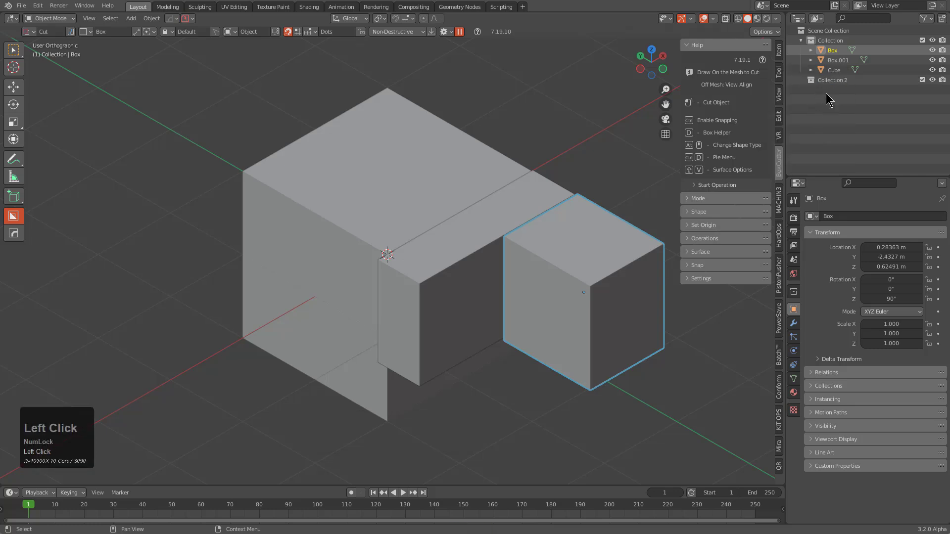
key(1)
text(12121212)
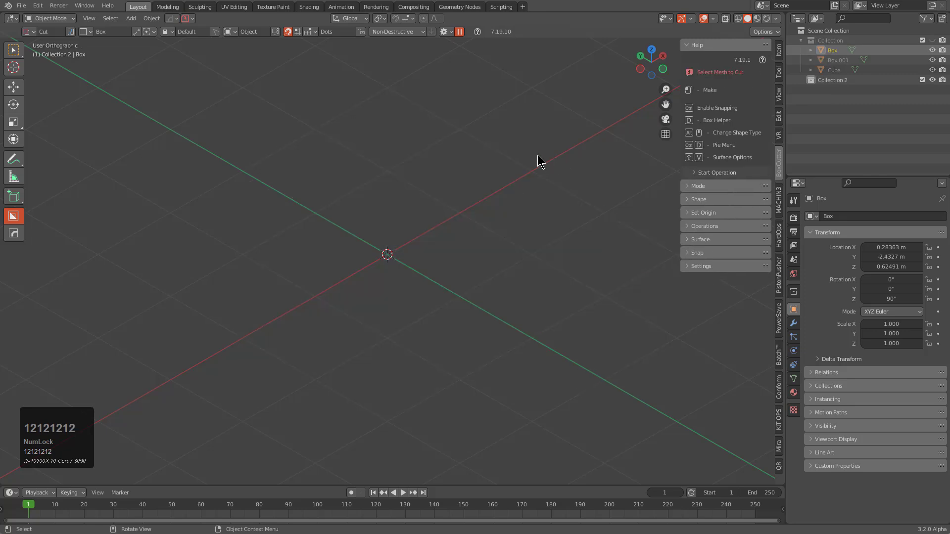
Draw three Make boxes, switching the active collection between each so they land in different collections.
drag(530, 164, 319, 102)
key(1)
drag(254, 114, 414, 352)
key(2)
drag(637, 336, 236, 463)
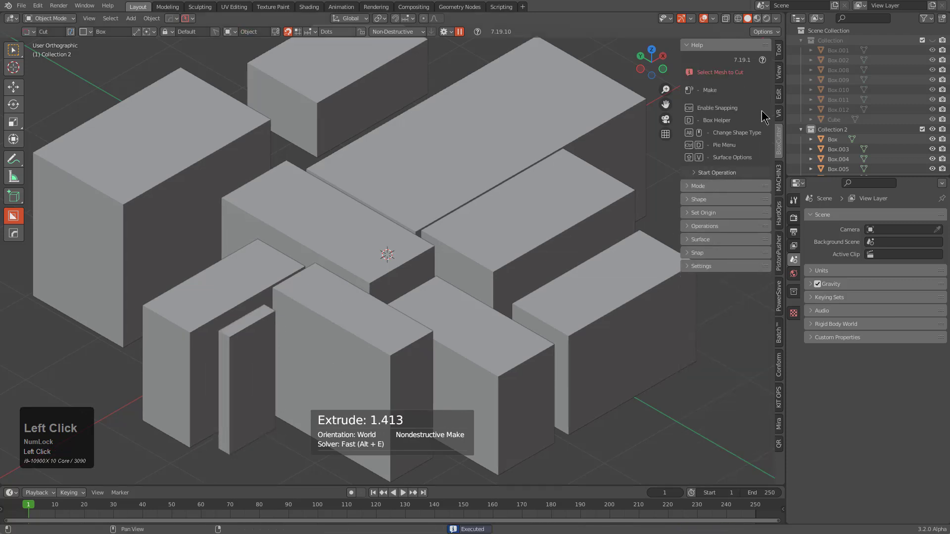
Make a box on the cube's top face in local orientation, created as Box.006 in Collection 2.
key(1)
click(448, 161)
middle_click(390, 150)
click(417, 151)
key(a)
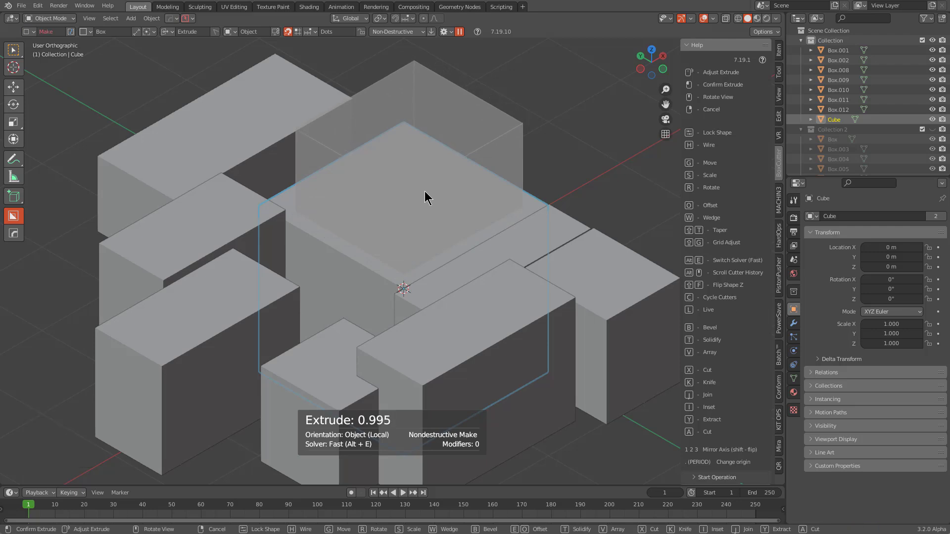
click(425, 202)
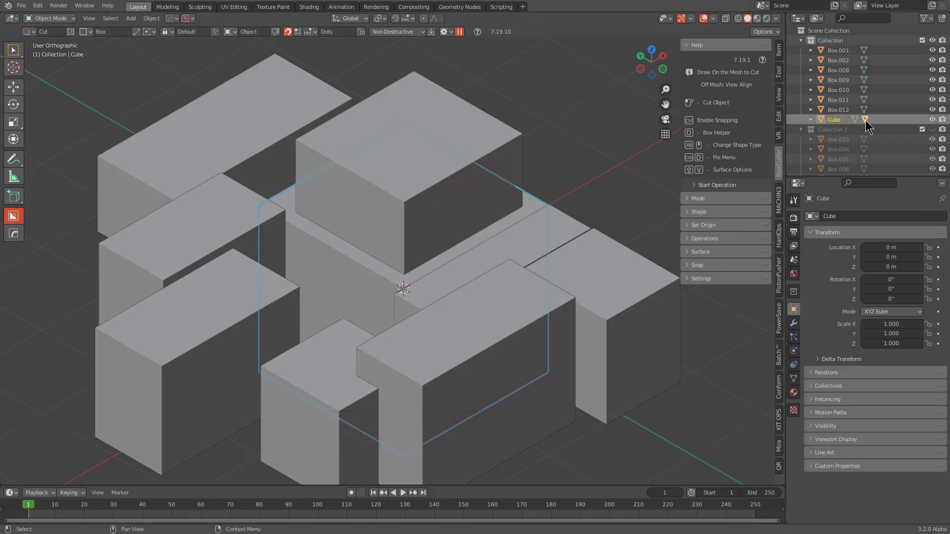
click(813, 124)
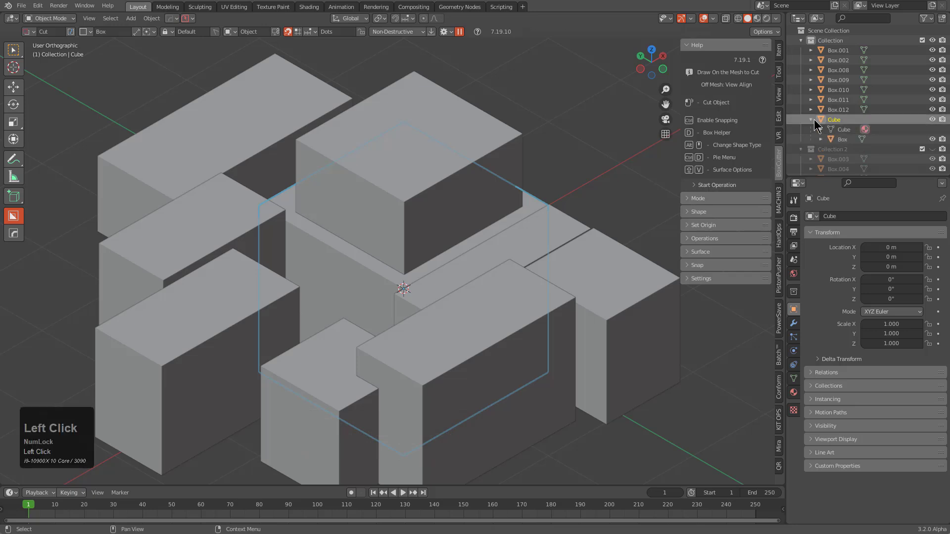
click(835, 141)
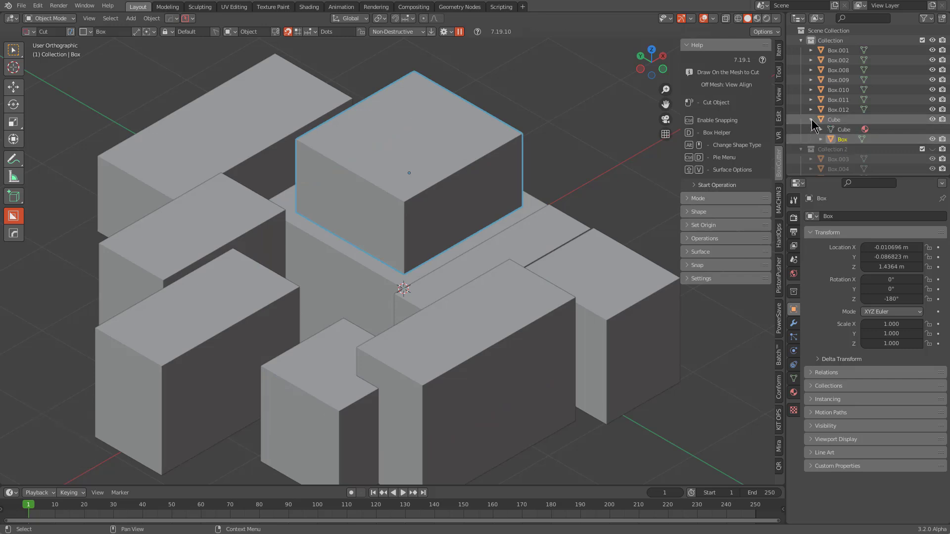
click(814, 122)
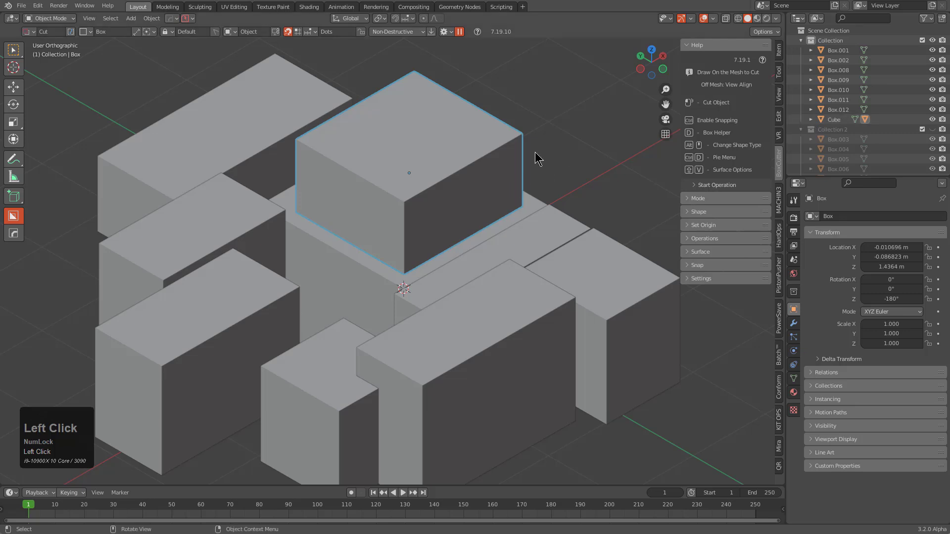
click(483, 196)
Reveal the active Box under Cube in the Outliner and frame it in the viewport.
key(KP_Decimal)
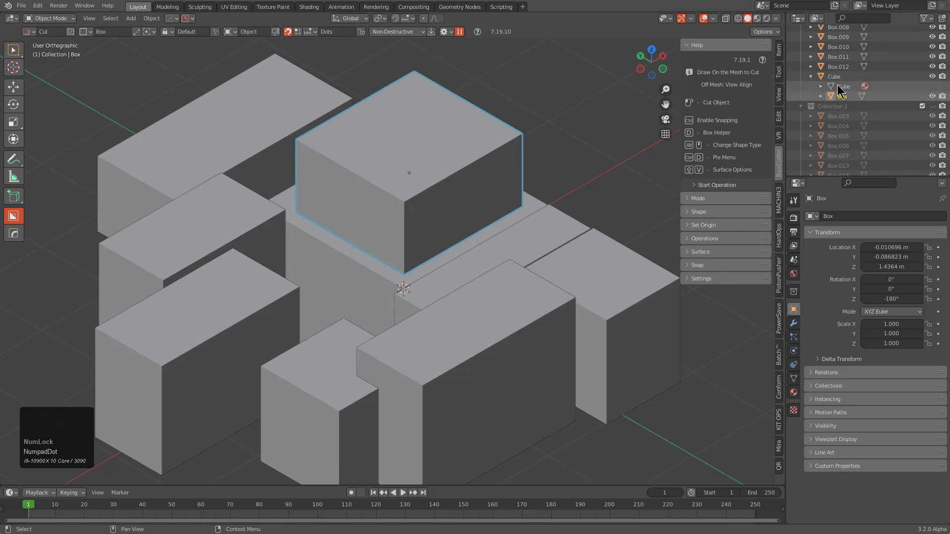
scroll(down, 3)
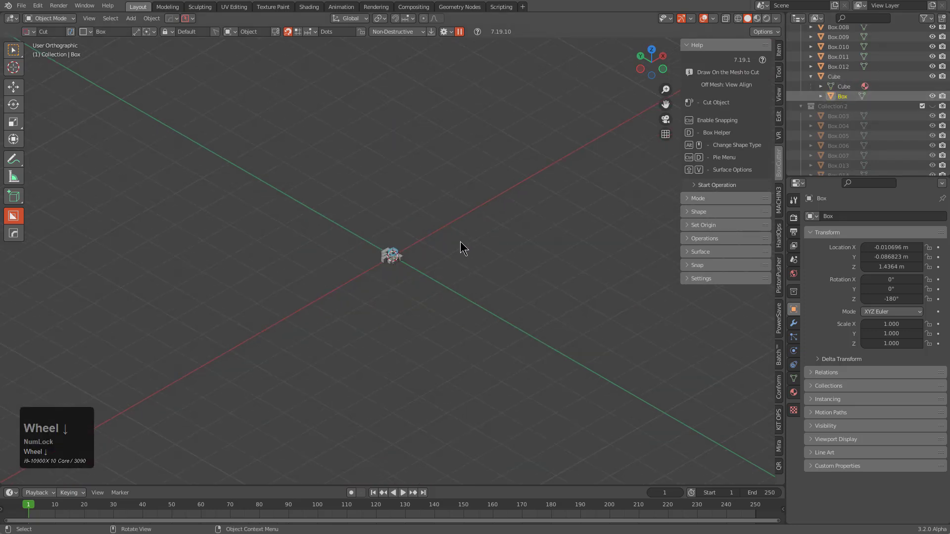
key(KP_Decimal)
scroll(down, 3)
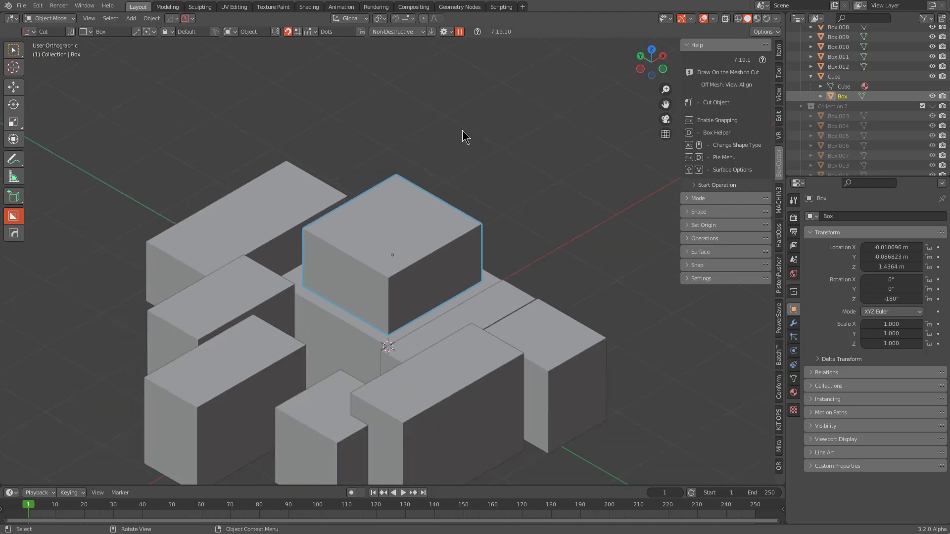
scroll(down, 3)
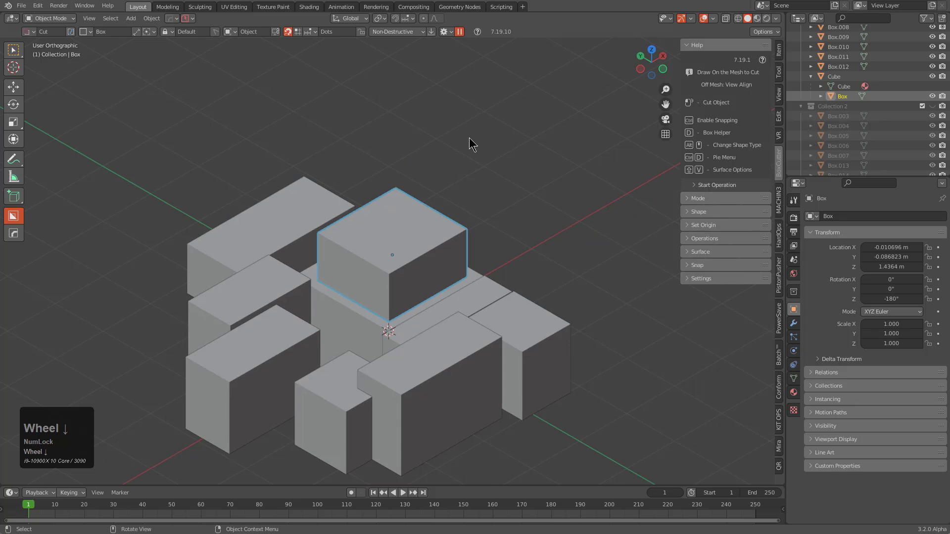